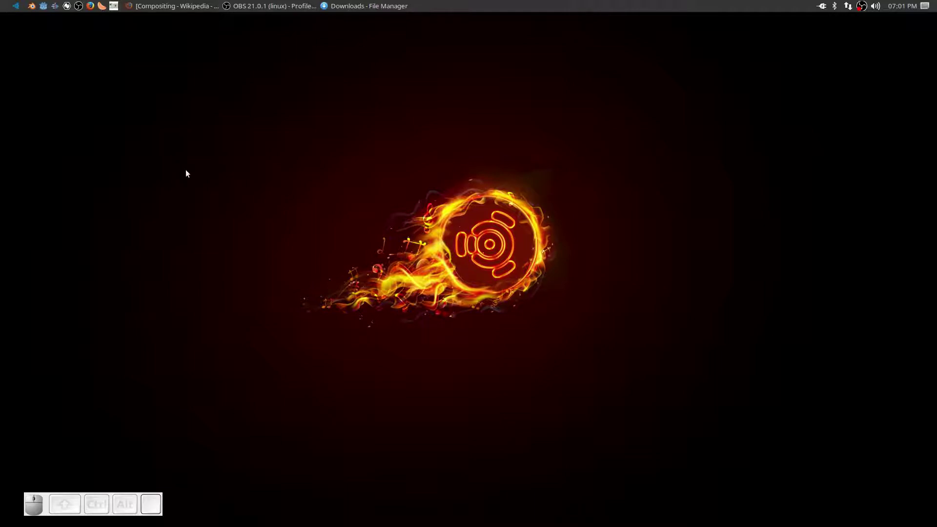
- Bring the Firefox window with the Compositing article to the front
{"action": "left_click", "coordinate": [183, 8]}
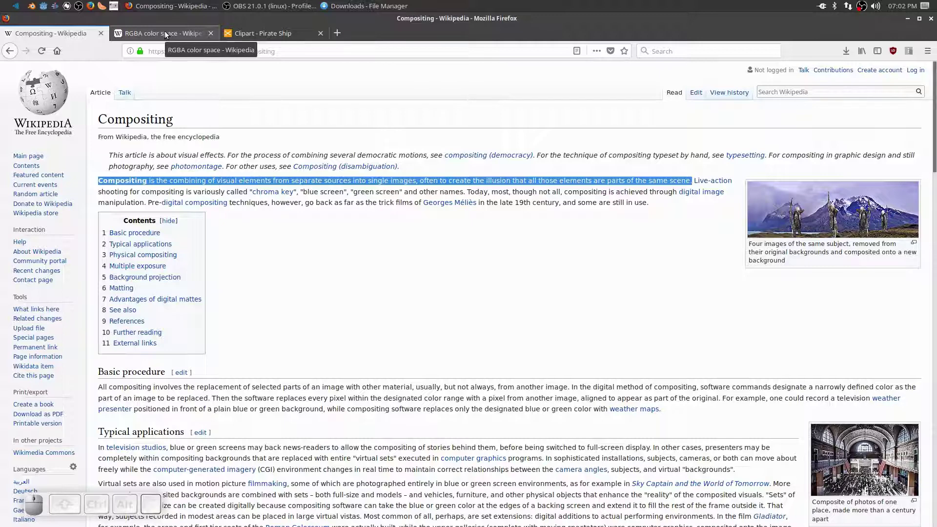
- Switch to the RGBA color space Wikipedia article
{"action": "left_click", "coordinate": [167, 34]}
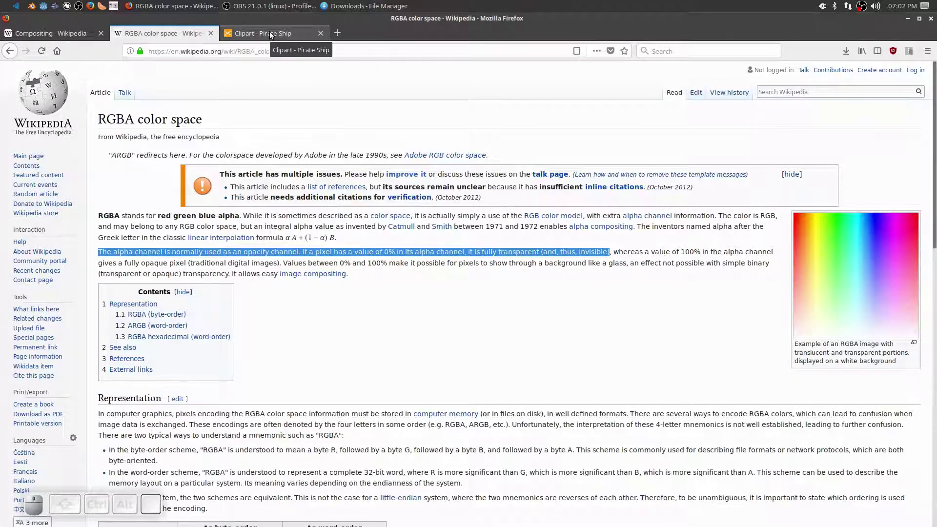
- From the Pirate Ship page, search 'CC0 beach' and save the Beach Sunset SVG
{"action": "left_click", "coordinate": [272, 34]}
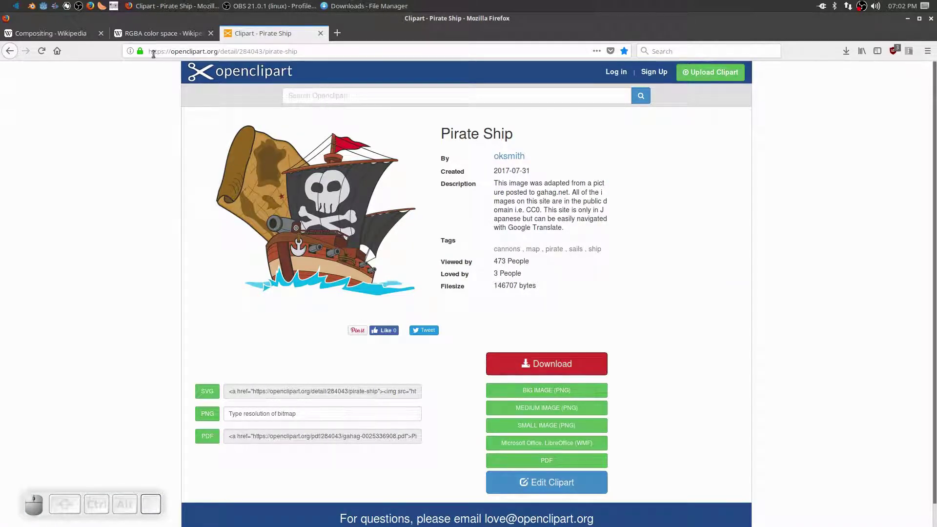
{"action": "left_click", "coordinate": [9, 55]}
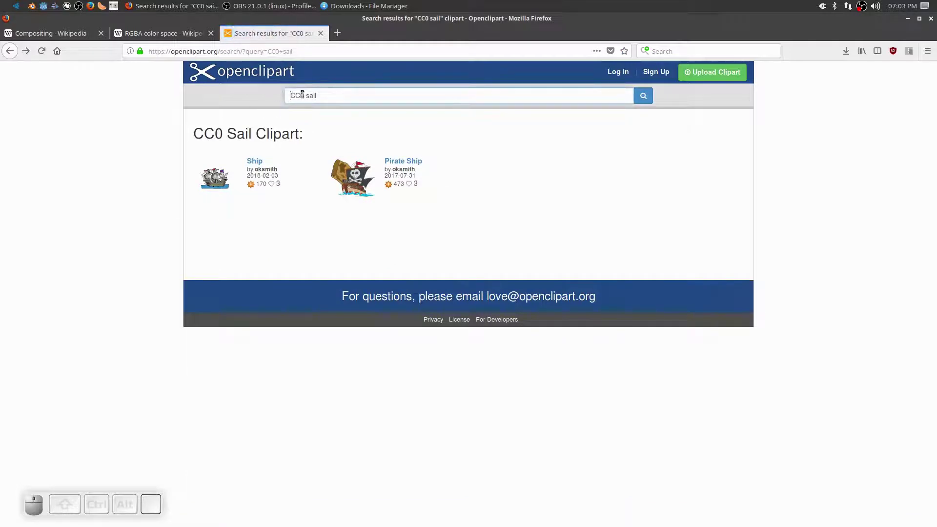
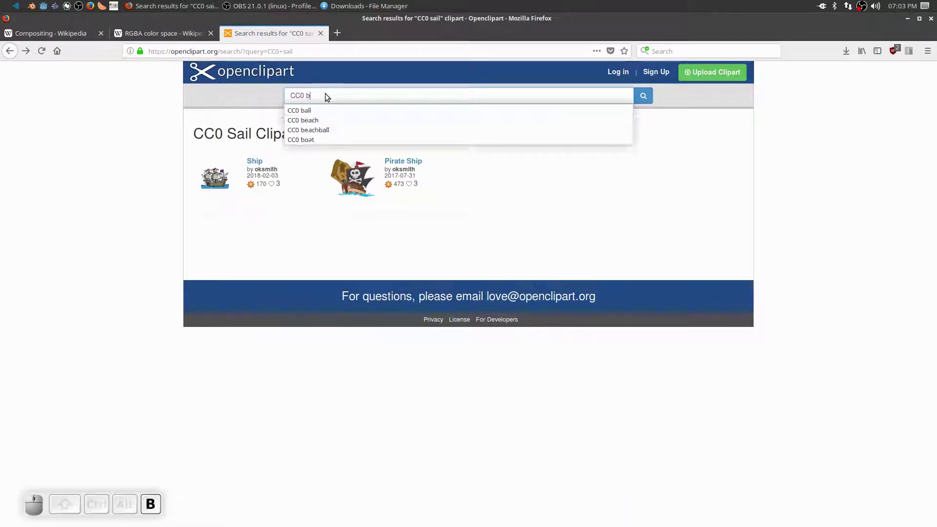
{"action": "key", "text": "Return"}
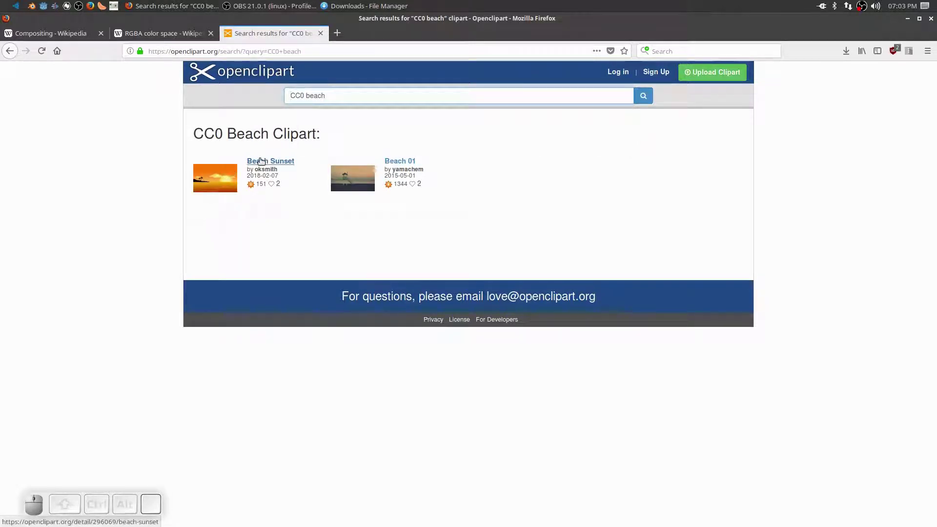
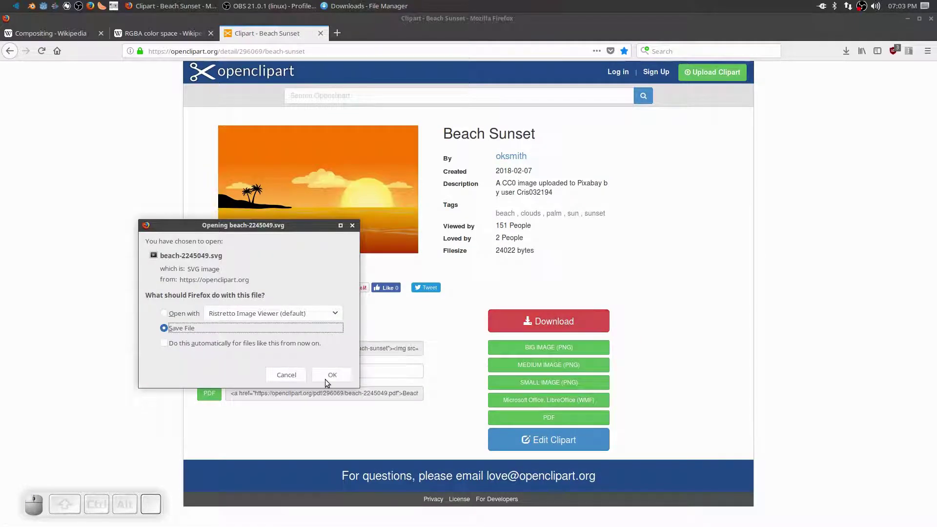
{"action": "left_click", "coordinate": [328, 376]}
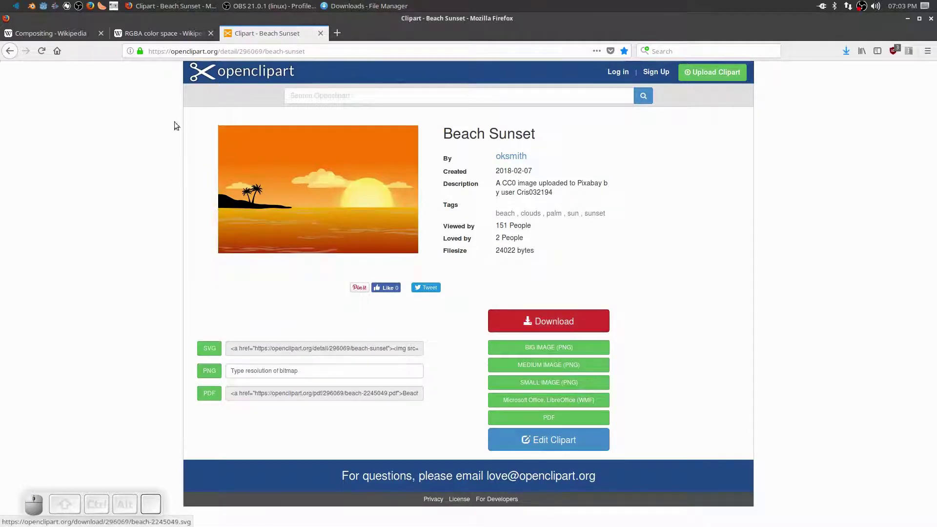
- Search 'CC0 pirate' and save the Pirate Ship SVG file
{"action": "left_click", "coordinate": [10, 51]}
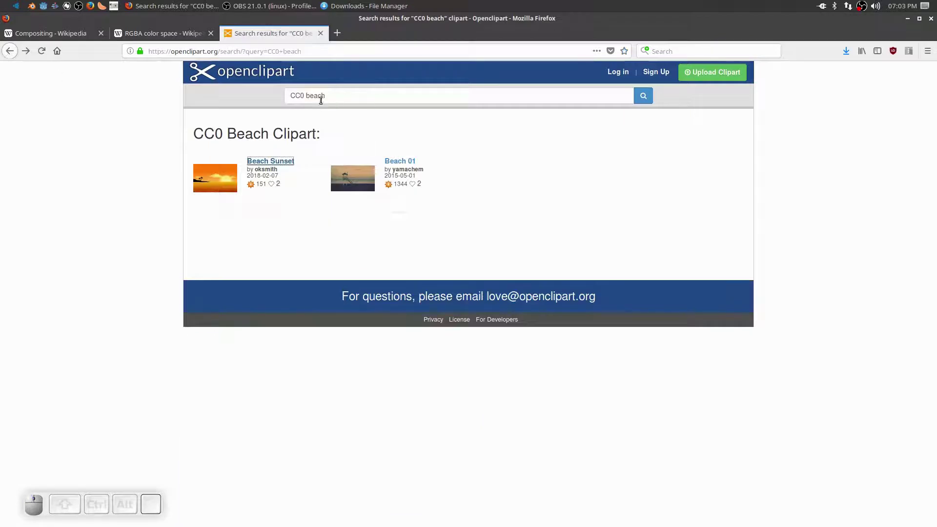
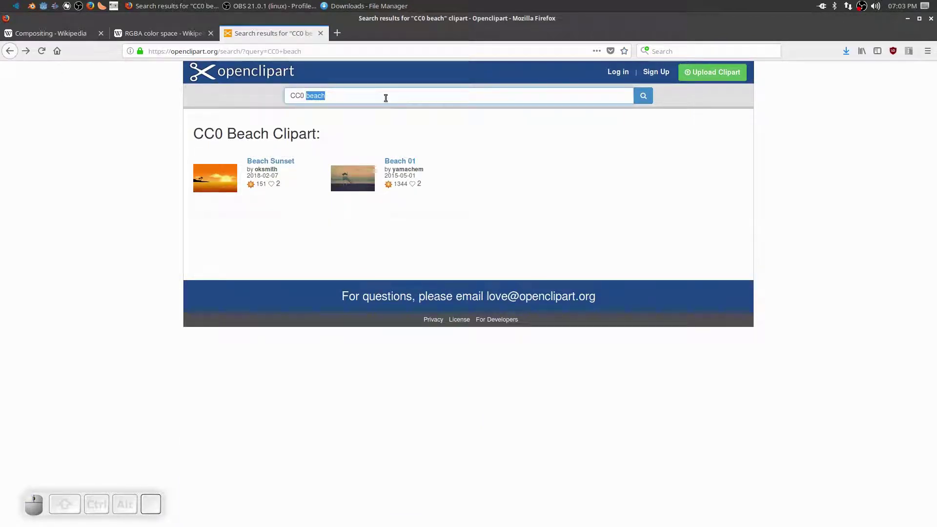
{"action": "key", "text": "Return"}
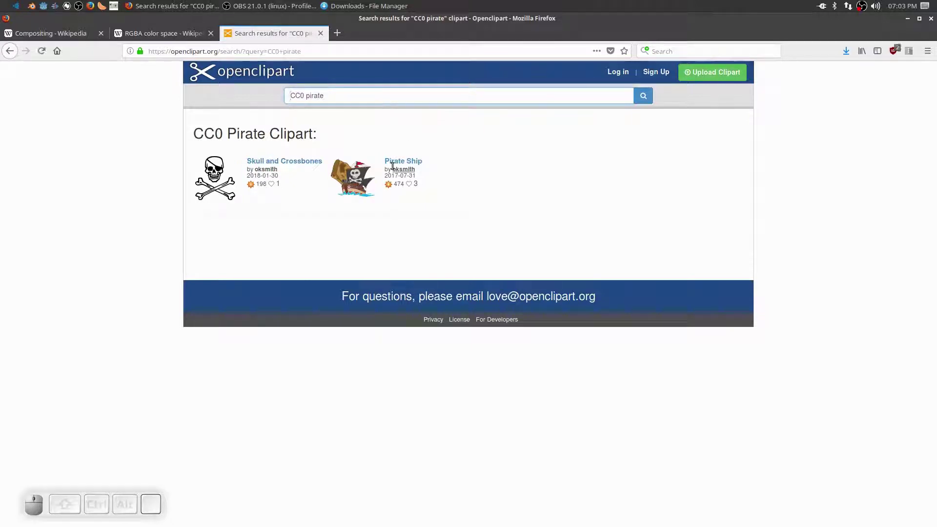
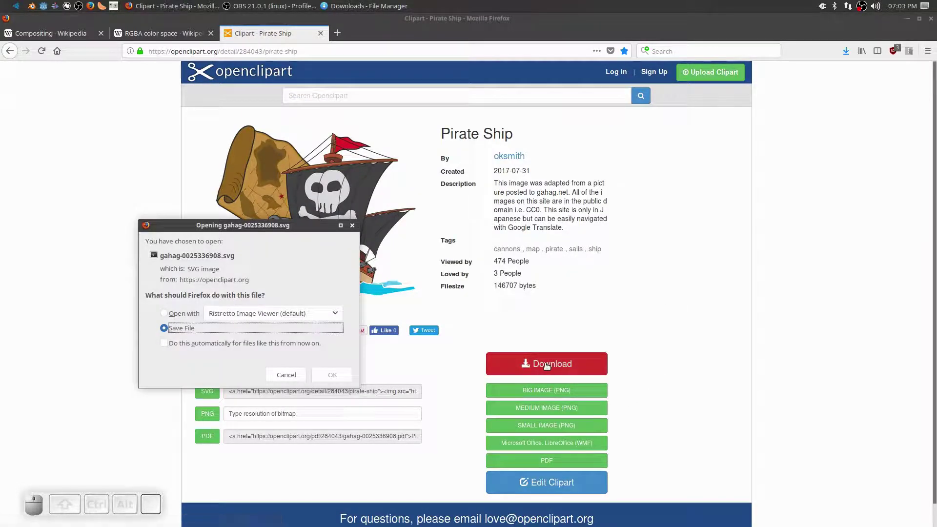
{"action": "left_click", "coordinate": [335, 373]}
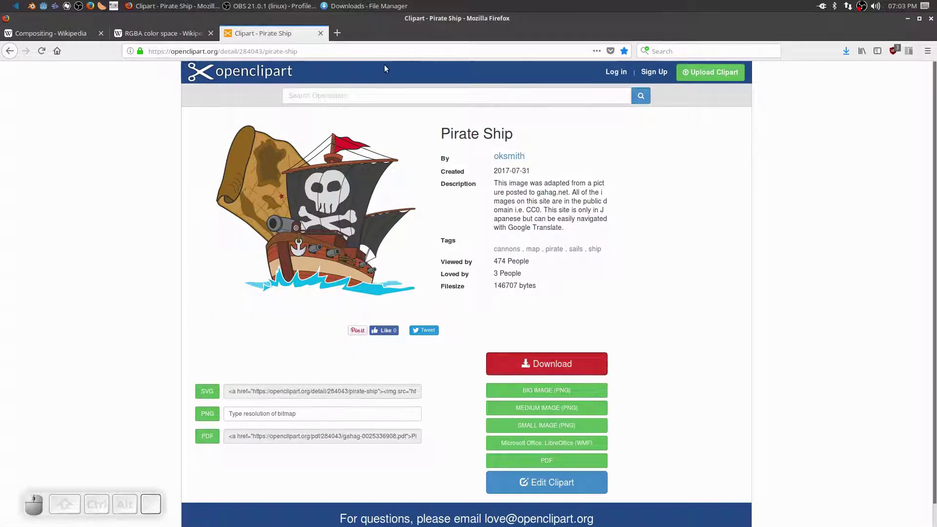
- Cut the two downloaded SVG files from the Downloads folder
{"action": "left_click", "coordinate": [909, 20]}
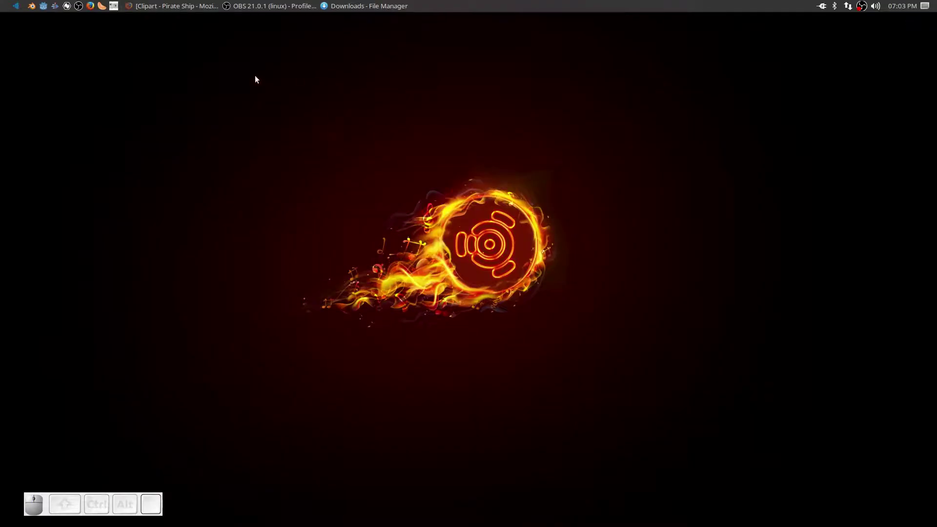
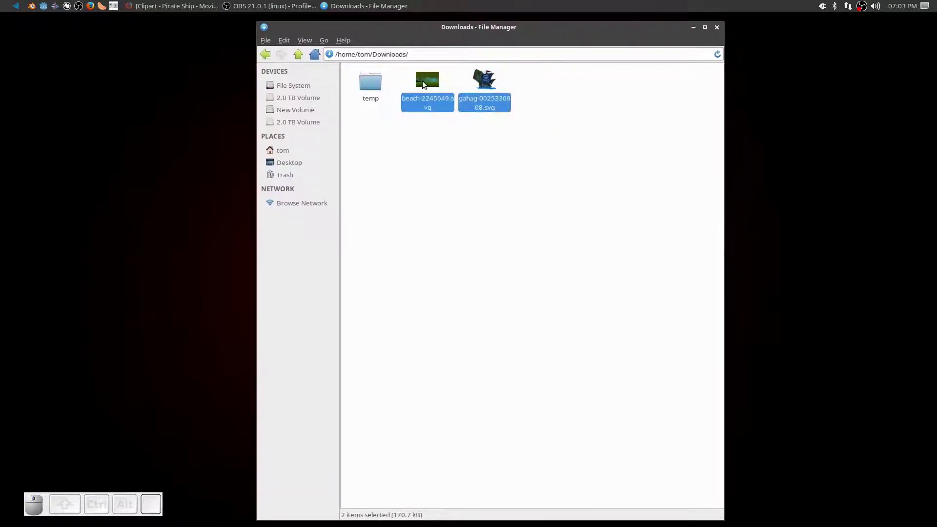
{"action": "middle_click", "coordinate": [424, 83]}
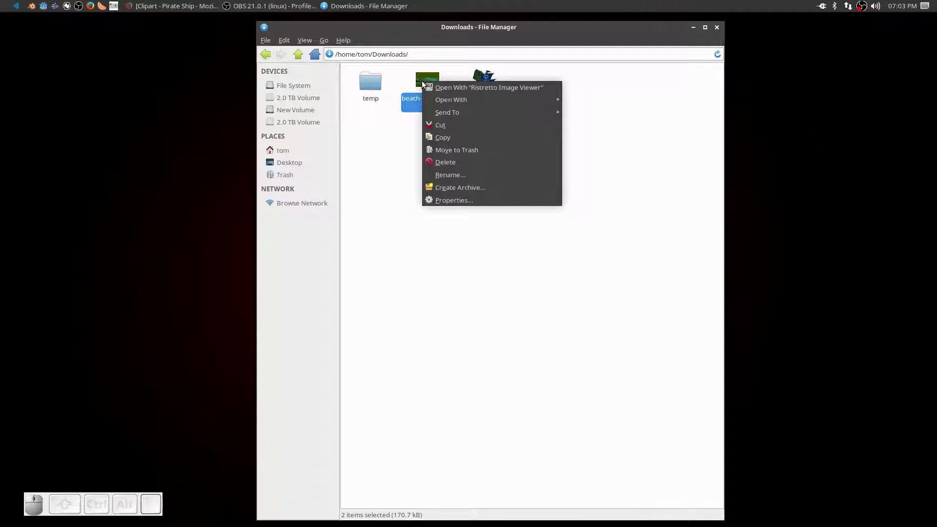
{"action": "left_click", "coordinate": [448, 125]}
- Paste them into Home > Projects > Natron > Intoduction > 01 - Compositing
{"action": "left_click", "coordinate": [285, 154]}
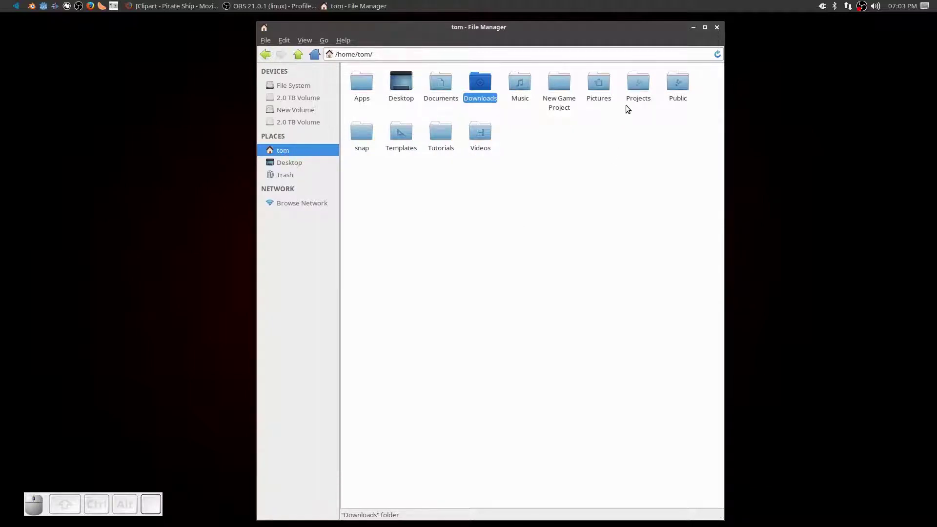
{"action": "left_click", "coordinate": [651, 90]}
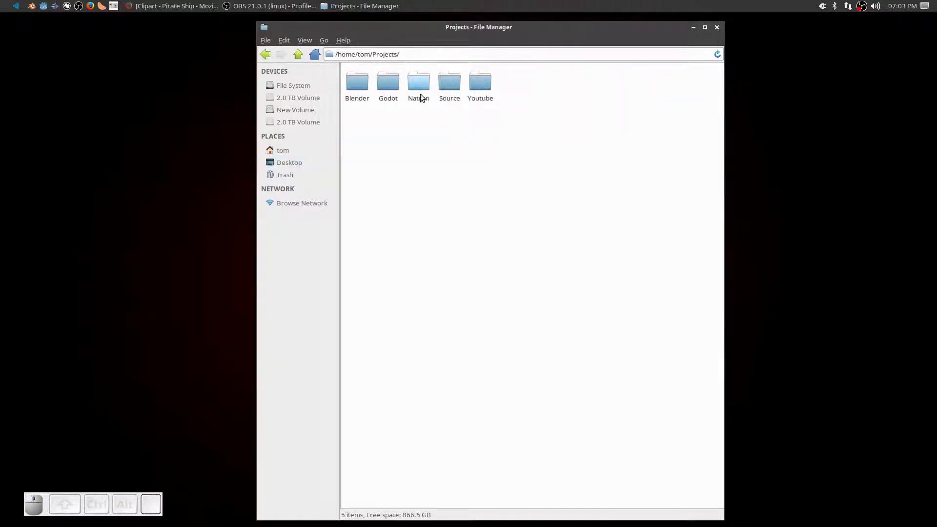
{"action": "left_click", "coordinate": [420, 90]}
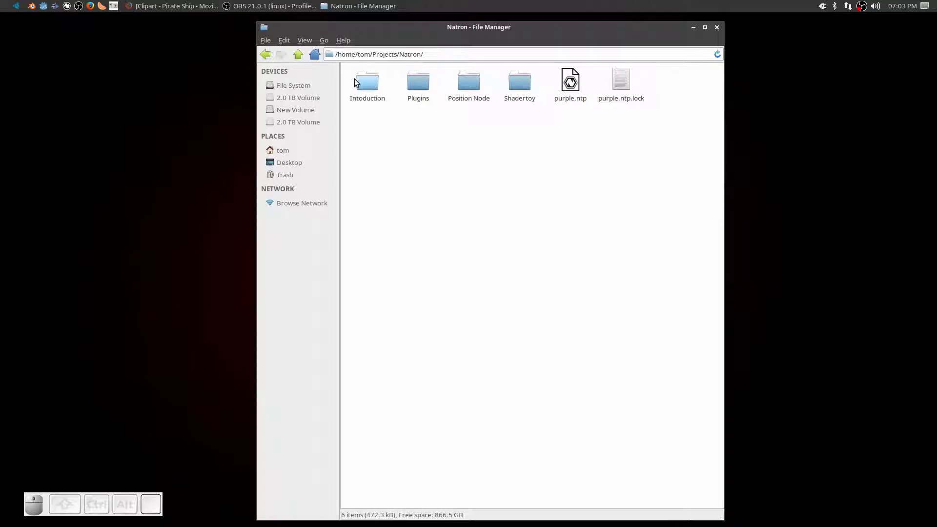
{"action": "left_click", "coordinate": [363, 86]}
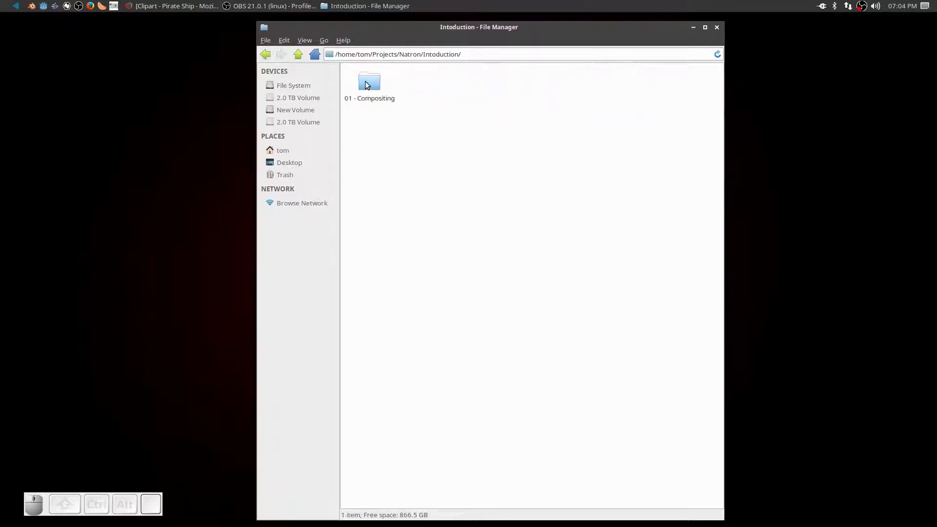
{"action": "left_click", "coordinate": [367, 84]}
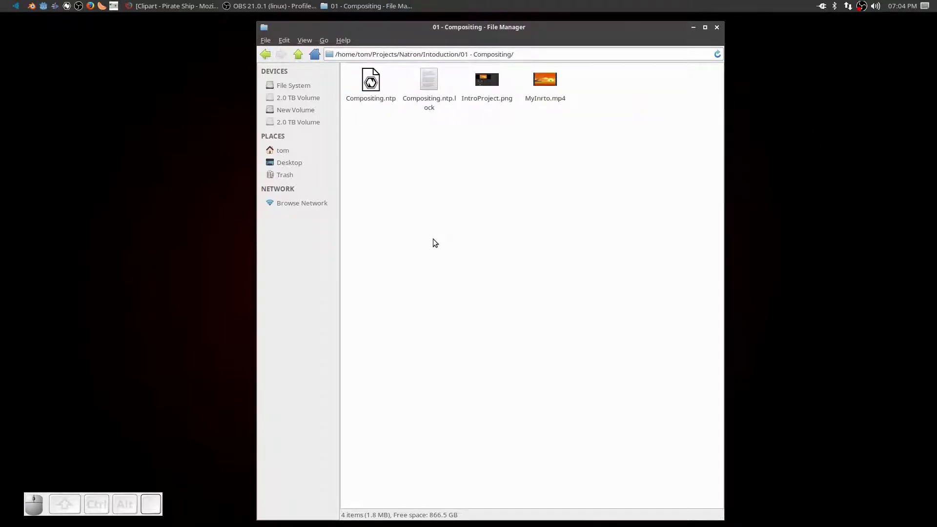
{"action": "middle_click", "coordinate": [499, 180]}
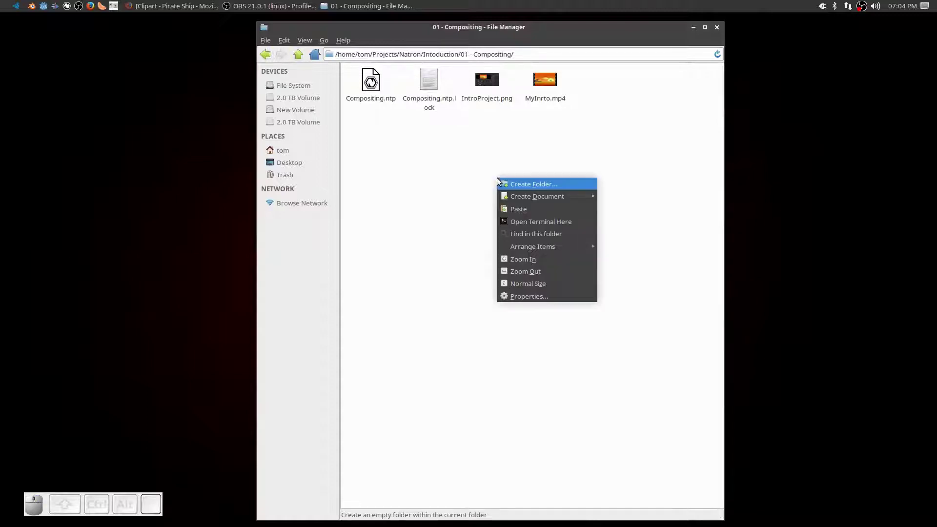
{"action": "left_click", "coordinate": [537, 208]}
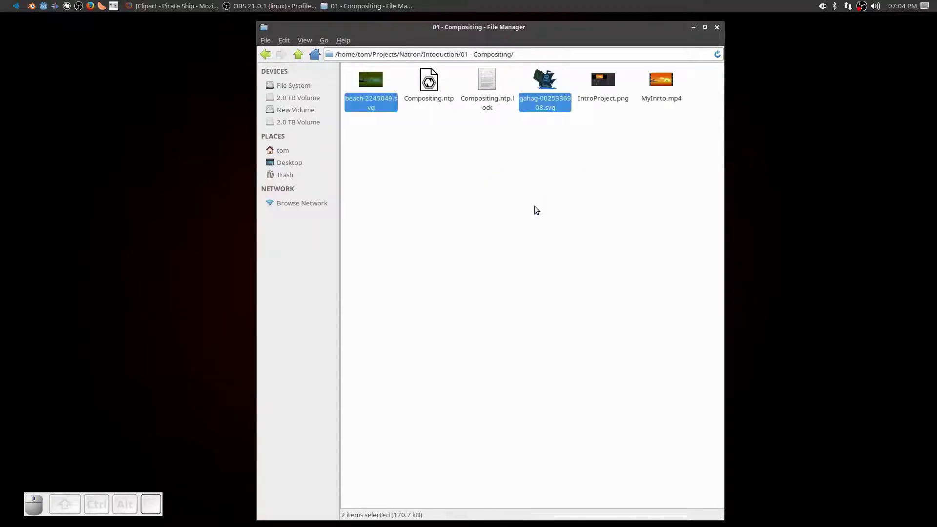
{"action": "left_click", "coordinate": [570, 190]}
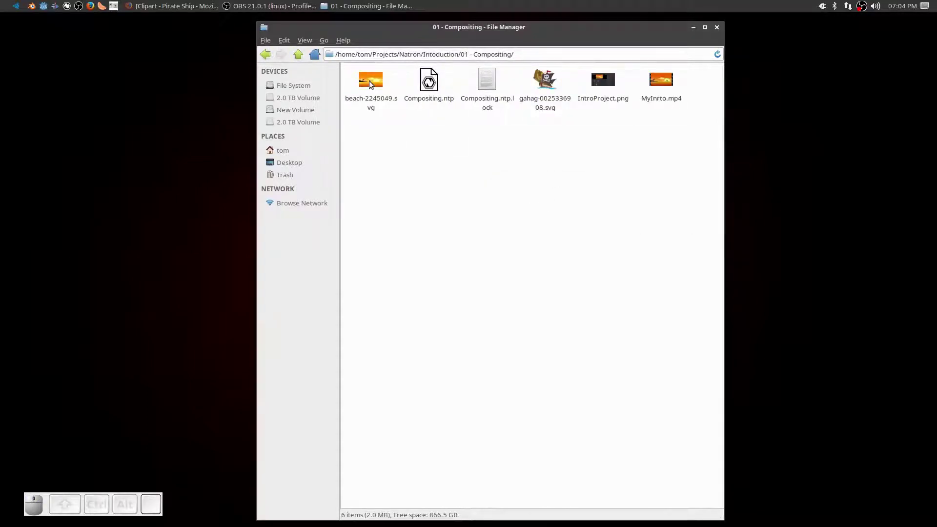
- Open the beach sunset SVG in Ristretto Image Viewer
{"action": "left_click", "coordinate": [371, 84]}
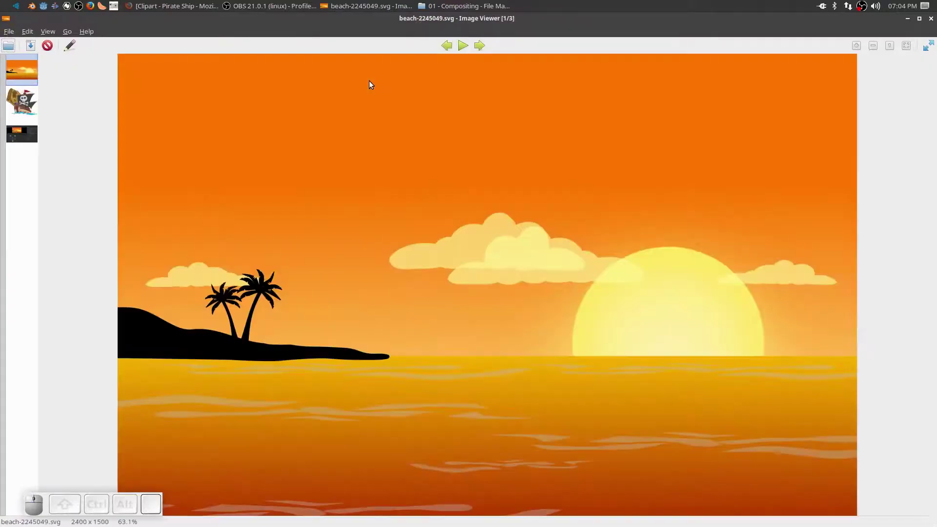
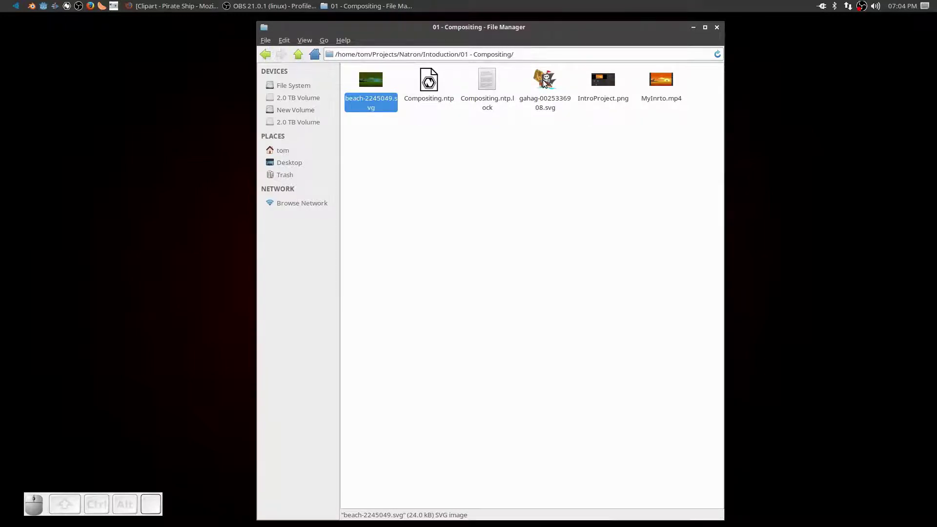
- Move on to the pirate ship SVG in Ristretto
{"action": "left_click", "coordinate": [545, 83]}
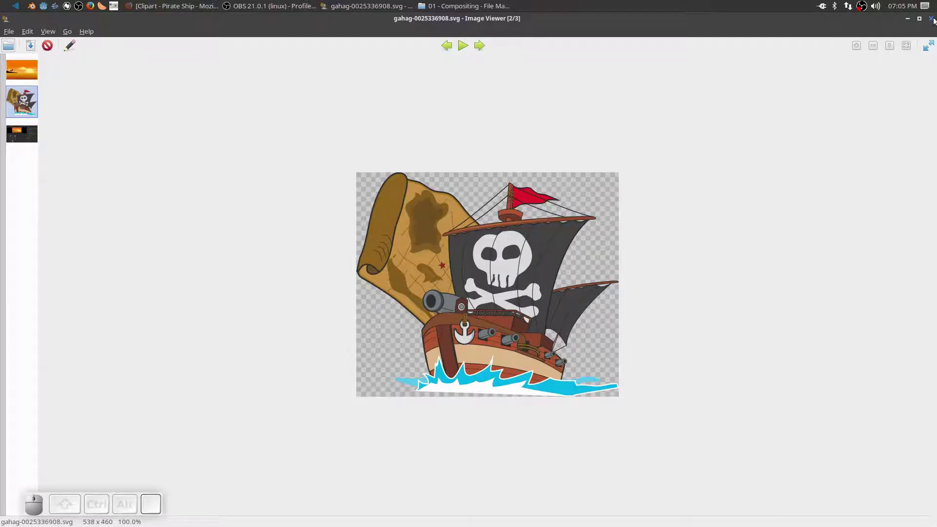
- Close the image viewer and bring the empty Natron project to the front
{"action": "left_click", "coordinate": [913, 20]}
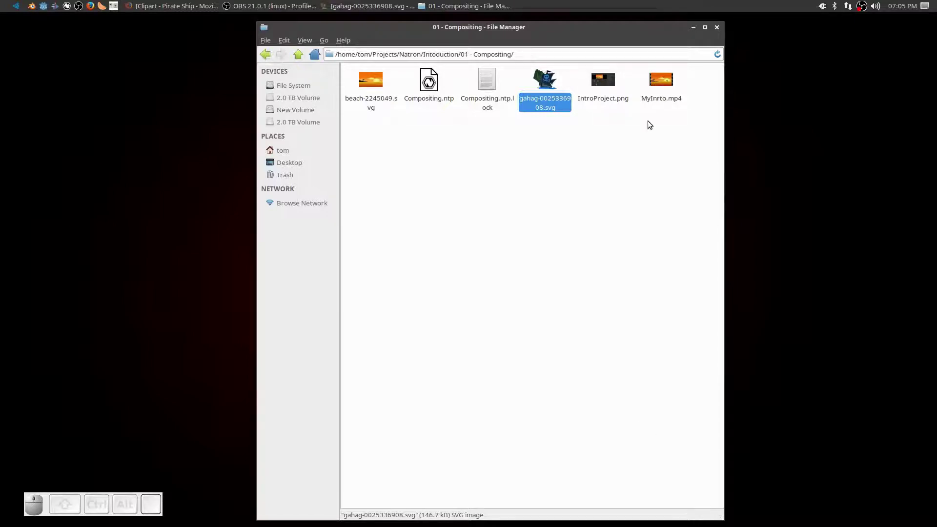
{"action": "left_click_drag", "start_coordinate": [546, 28], "coordinate": [69, 2]}
{"action": "left_click", "coordinate": [69, 1]}
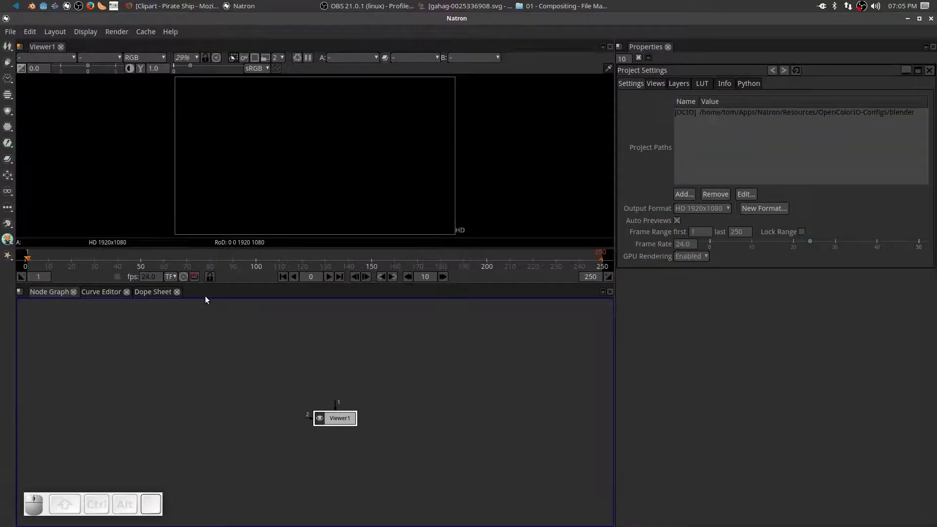
- Place the 01 - Compositing folder window beside Natron's node graph
{"action": "left_click", "coordinate": [569, 2]}
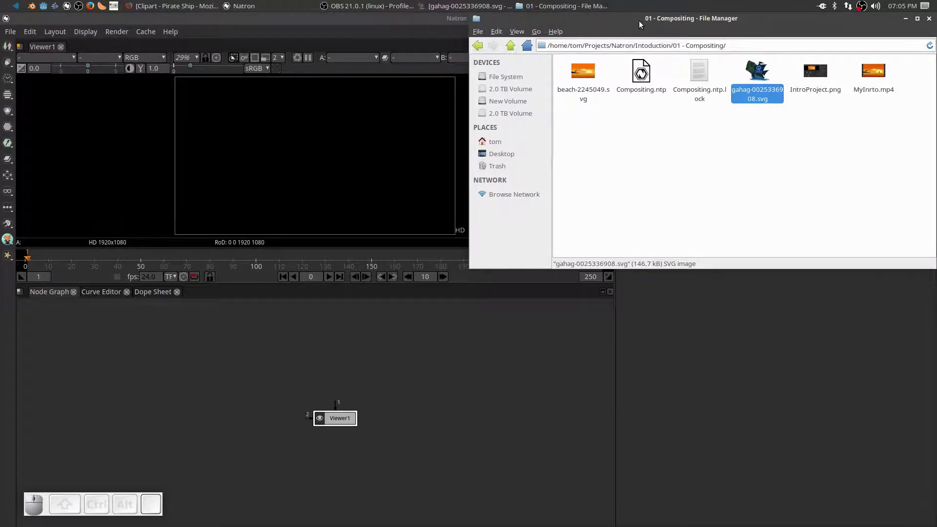
{"action": "left_click_drag", "start_coordinate": [644, 22], "coordinate": [249, 329]}
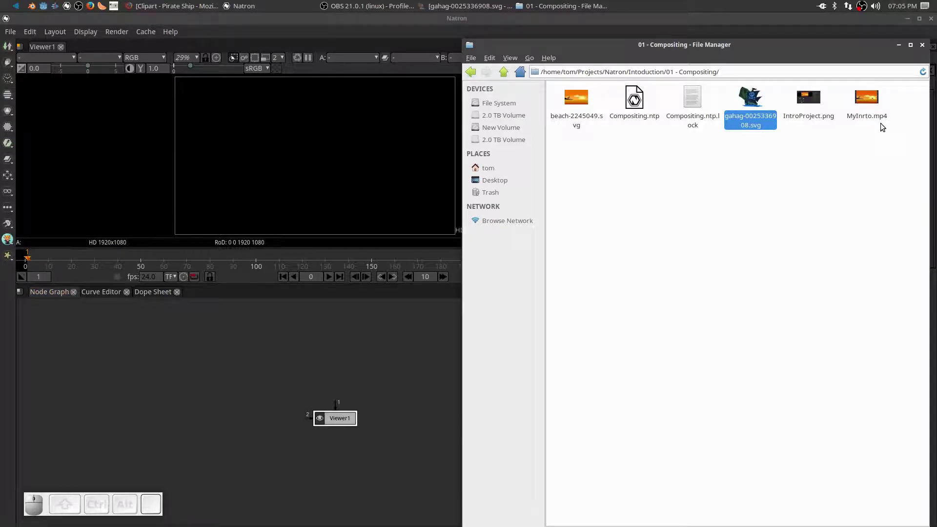
{"action": "left_click", "coordinate": [871, 101]}
{"action": "left_click", "coordinate": [575, 149]}
- Drag beach-2245049.svg into the node graph as Read1 feeding Viewer1
{"action": "left_click", "coordinate": [578, 104]}
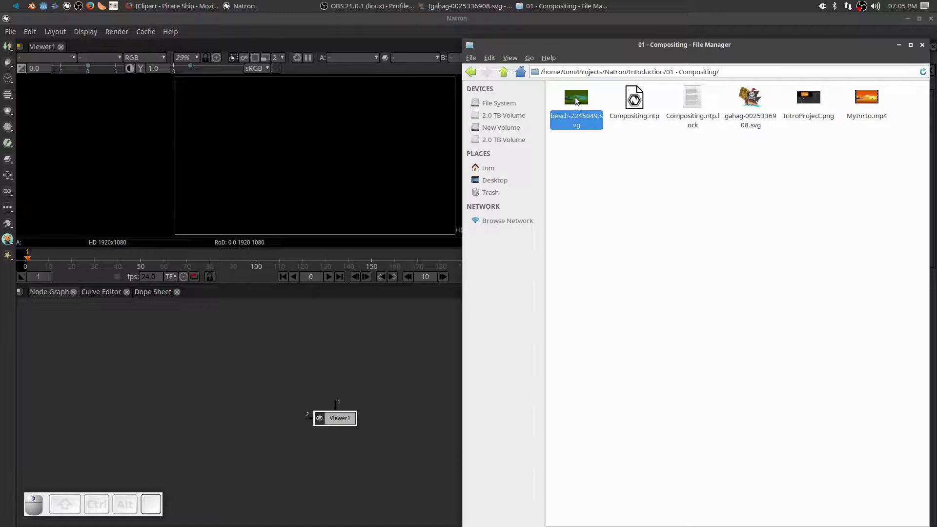
{"action": "left_click_drag", "start_coordinate": [577, 99], "coordinate": [272, 338]}
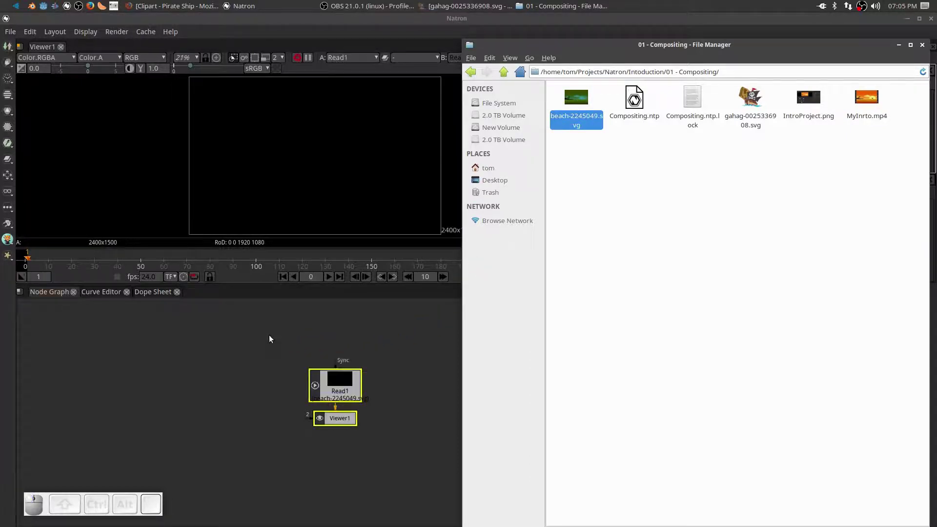
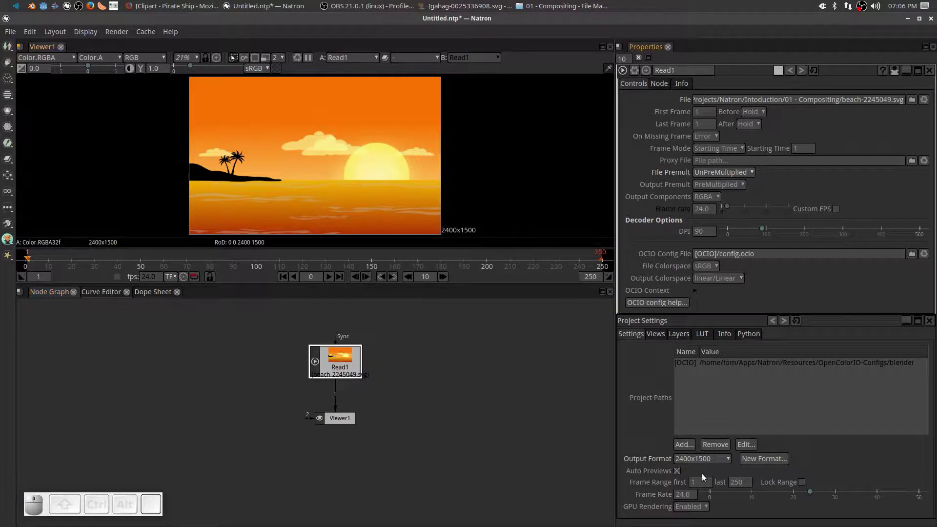
{"action": "scroll", "scroll_direction": "down", "scroll_amount": 3}
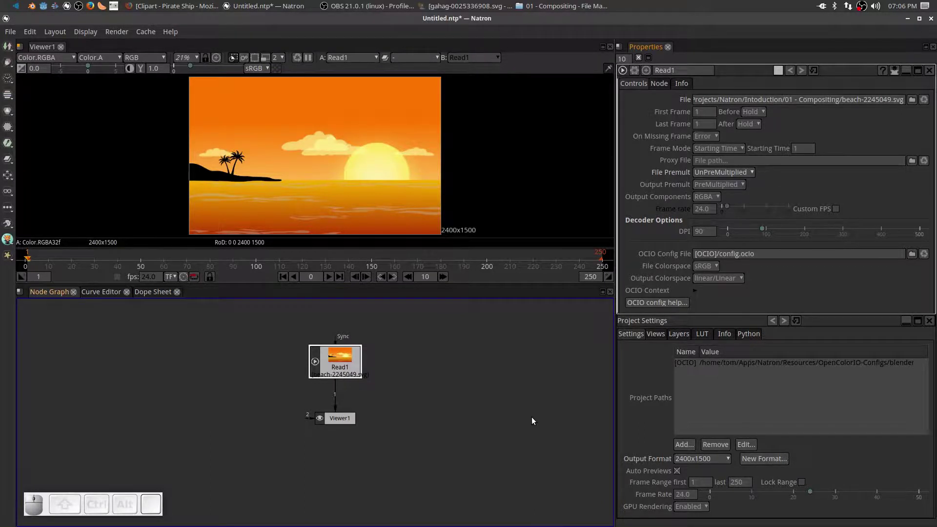
- Drag the pirate ship SVG into the node graph as Read2 and tidy the layout
{"action": "left_click", "coordinate": [555, 6]}
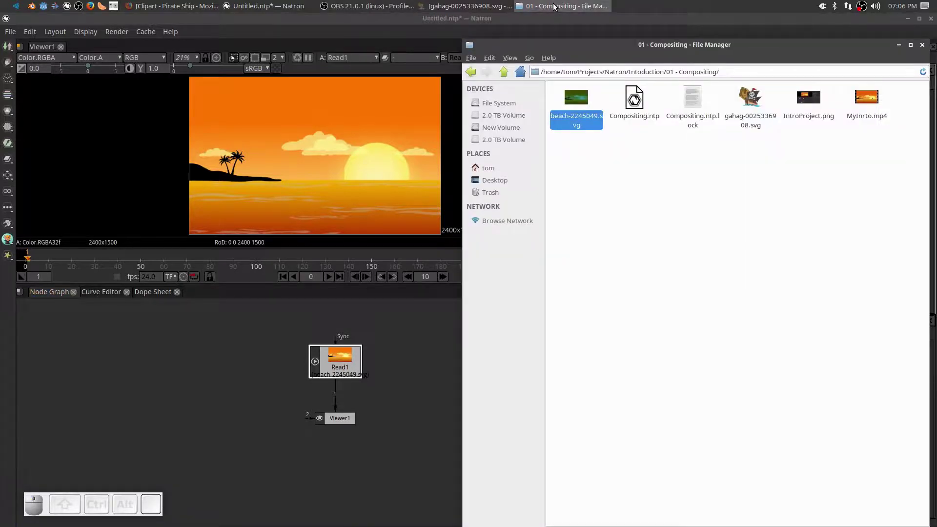
{"action": "left_click", "coordinate": [777, 225]}
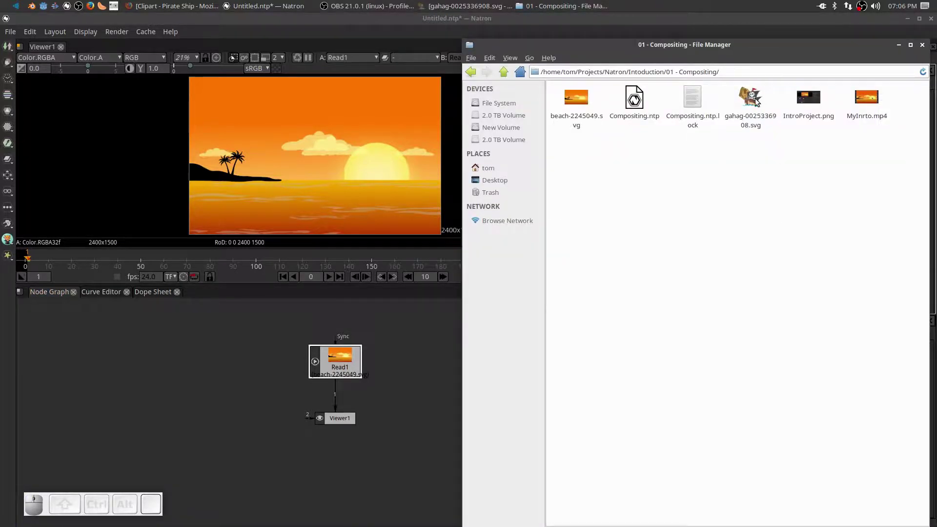
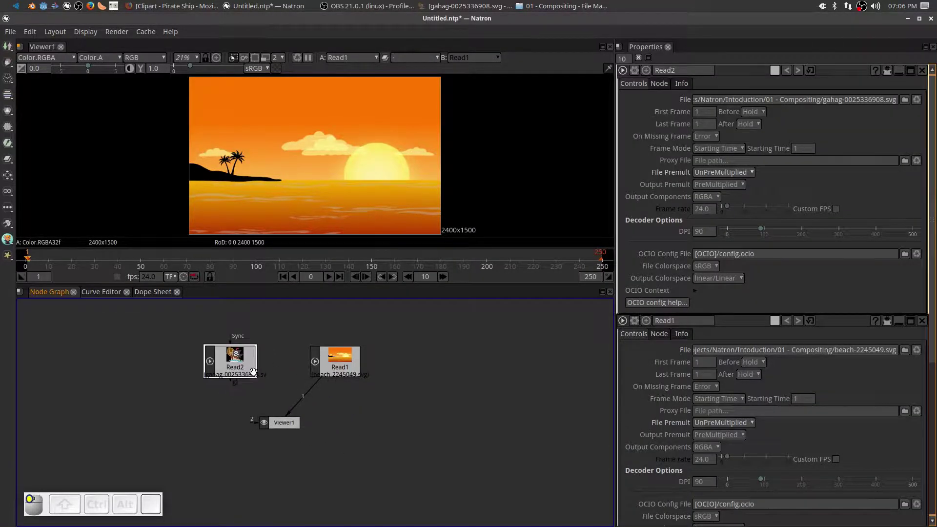
{"action": "left_click_drag", "start_coordinate": [284, 423], "coordinate": [331, 401]}
{"action": "left_click", "coordinate": [339, 358]}
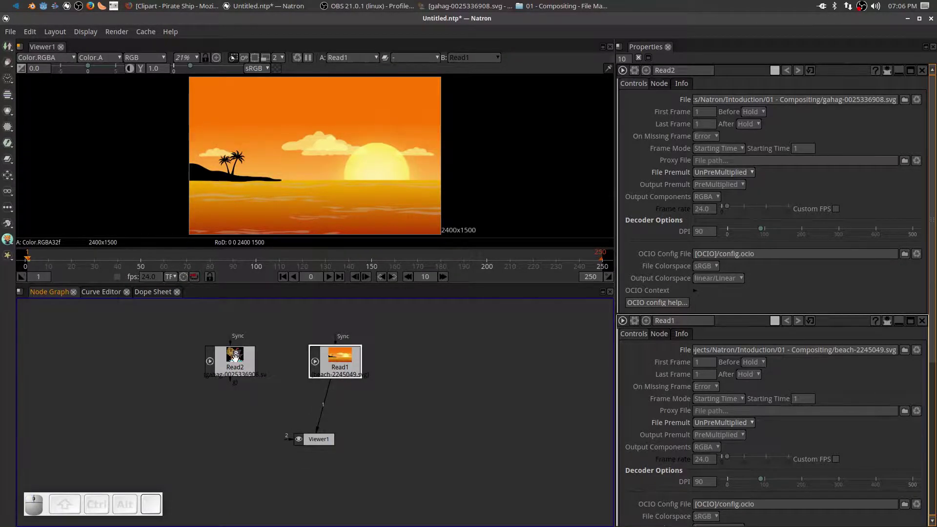
- Preview the pirate ship in the viewer, then reconnect the viewer to Read1
{"action": "left_click", "coordinate": [234, 356]}
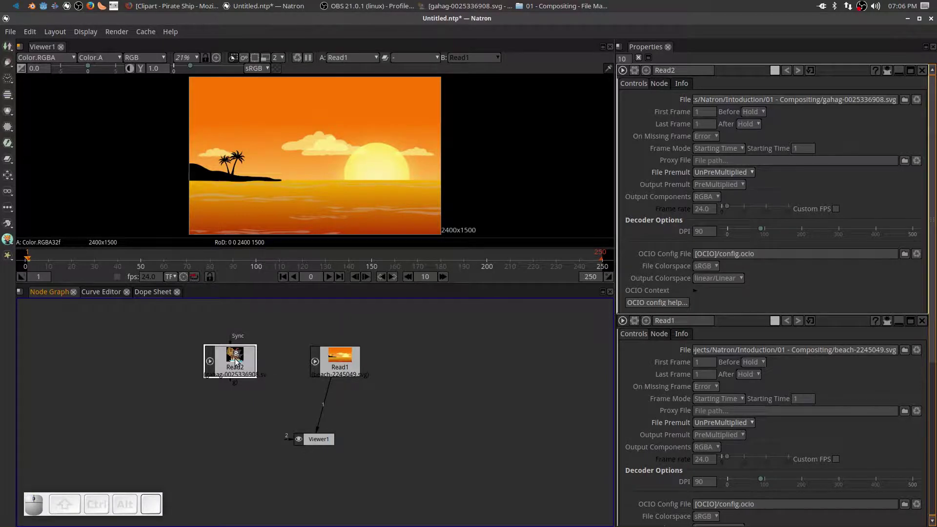
{"action": "key", "text": "1"}
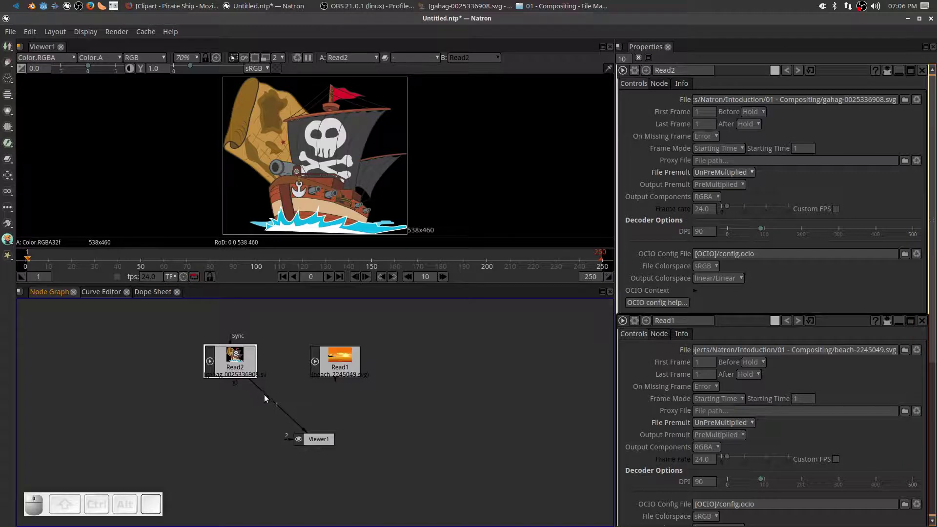
{"action": "left_click_drag", "start_coordinate": [267, 397], "coordinate": [359, 369]}
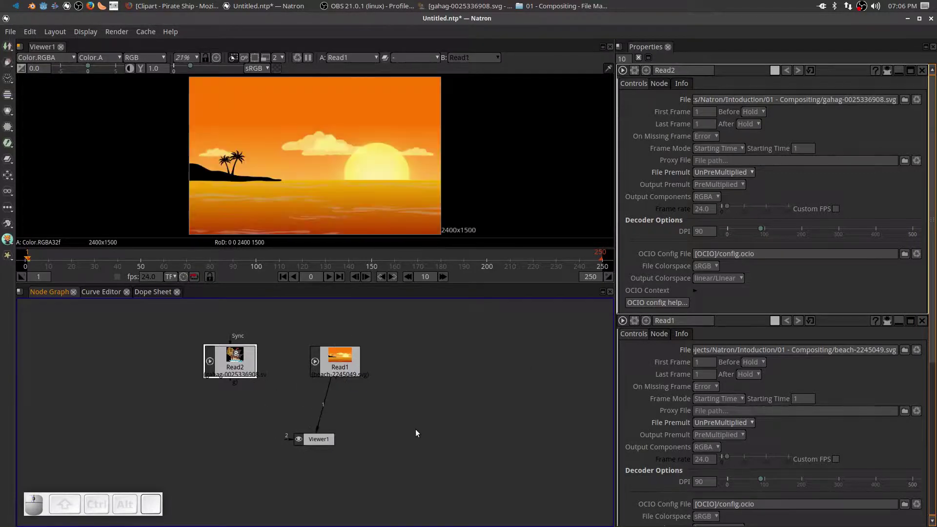
- Move the viewer node down and disconnect it from the beach image
{"action": "left_click_drag", "start_coordinate": [310, 436], "coordinate": [247, 388]}
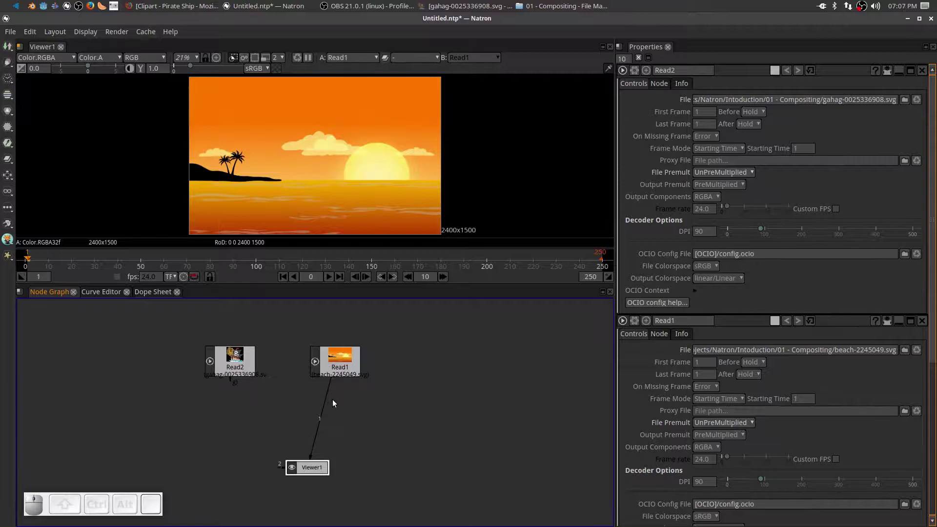
{"action": "left_click_drag", "start_coordinate": [326, 411], "coordinate": [316, 464]}
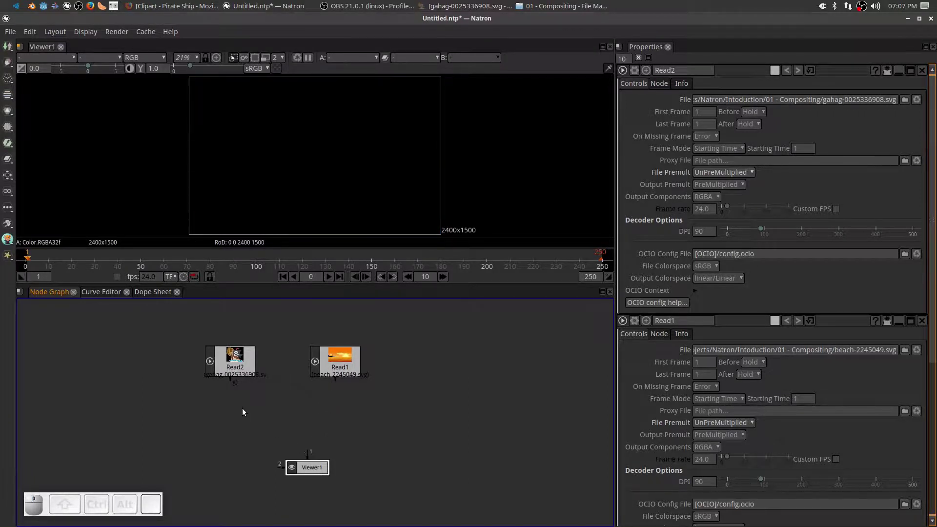
{"action": "left_click", "coordinate": [232, 360]}
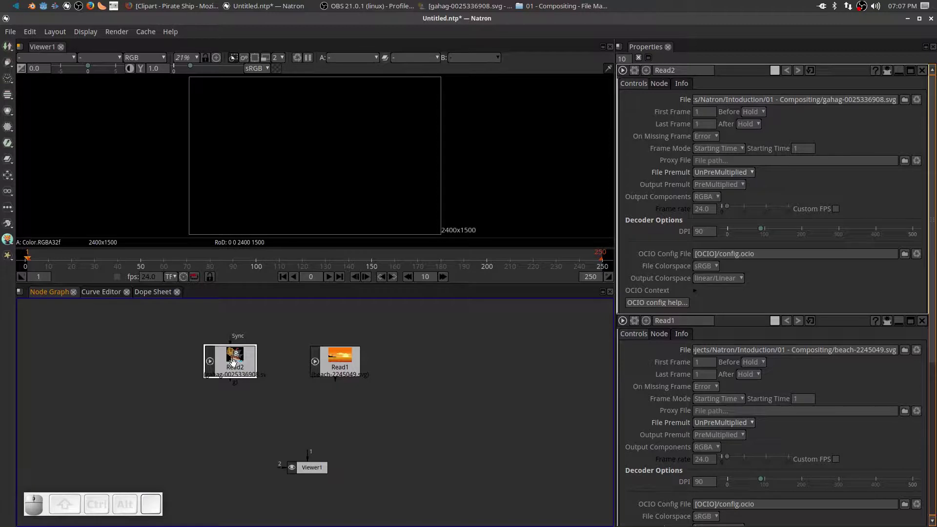
- Add a Merge node (M) below the pirate ship Read2 node
{"action": "left_click", "coordinate": [232, 360]}
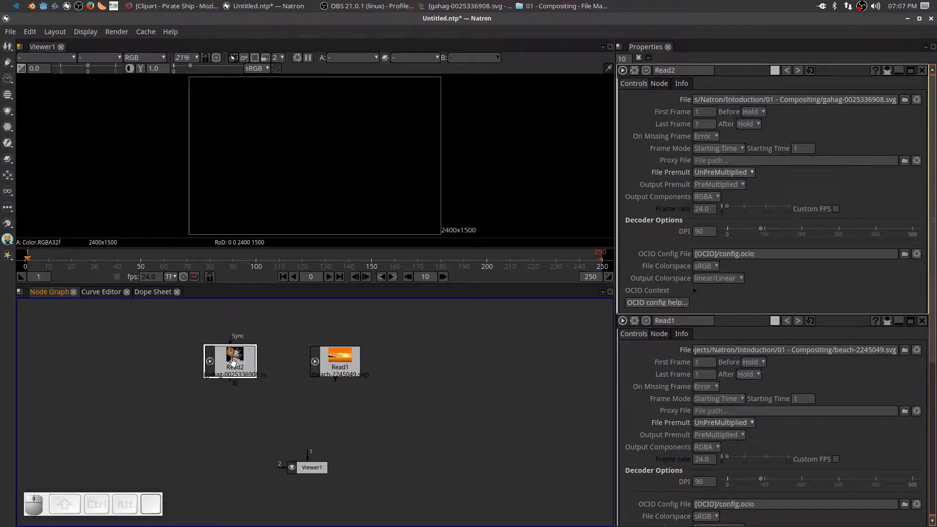
{"action": "key", "text": "m"}
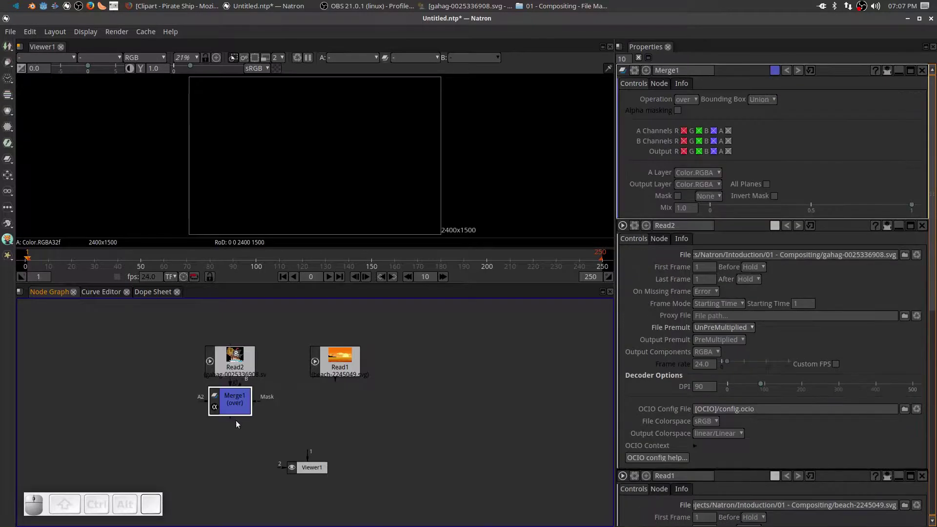
{"action": "left_click_drag", "start_coordinate": [231, 408], "coordinate": [241, 448]}
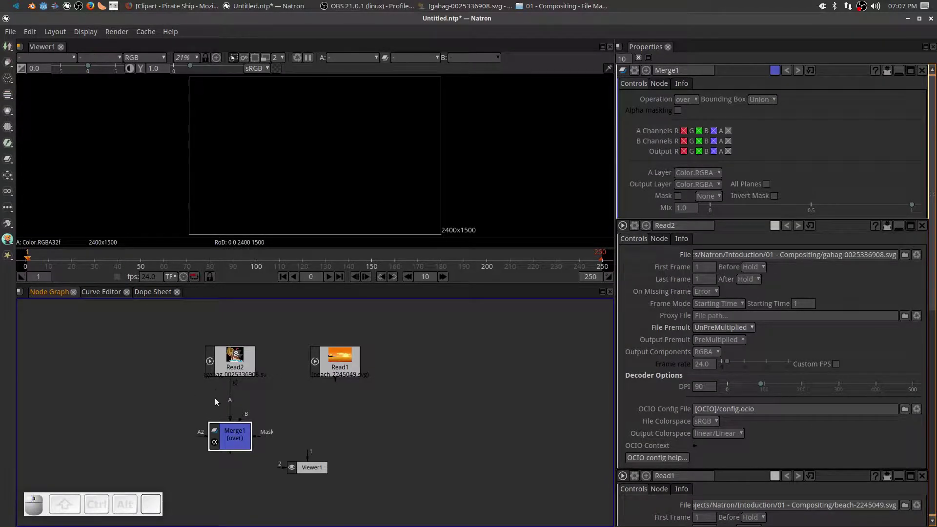
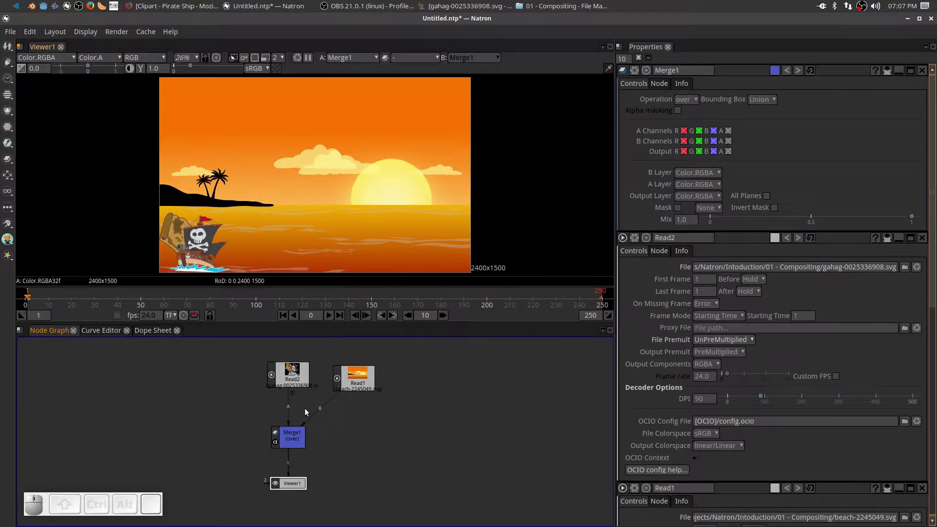
- Tidy the node graph and insert a Transform node between the pirate ship Read2 and the Merge
{"action": "left_click_drag", "start_coordinate": [290, 373], "coordinate": [299, 426]}
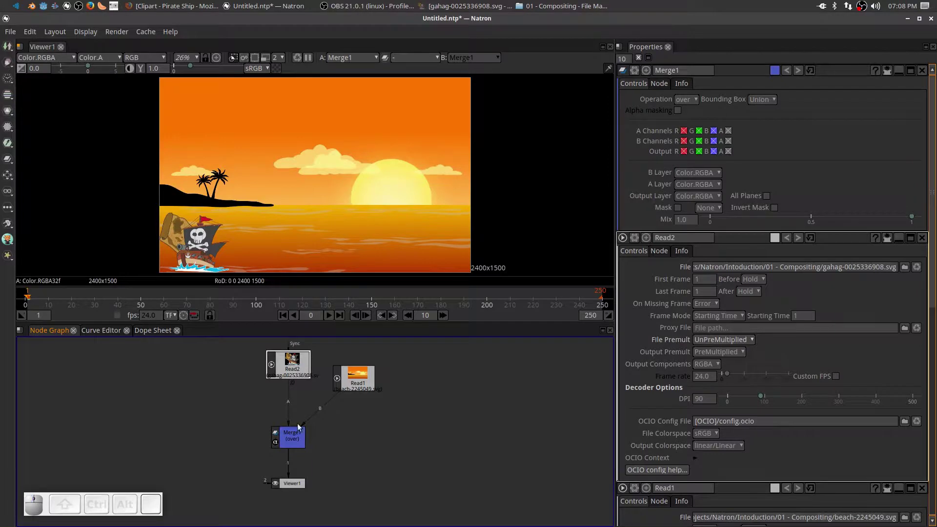
{"action": "left_click_drag", "start_coordinate": [299, 441], "coordinate": [302, 453]}
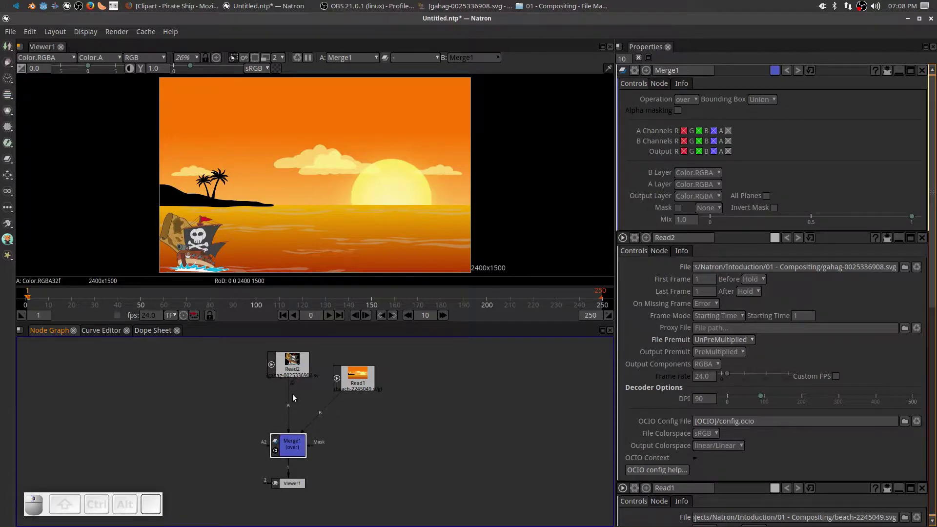
{"action": "left_click", "coordinate": [286, 362]}
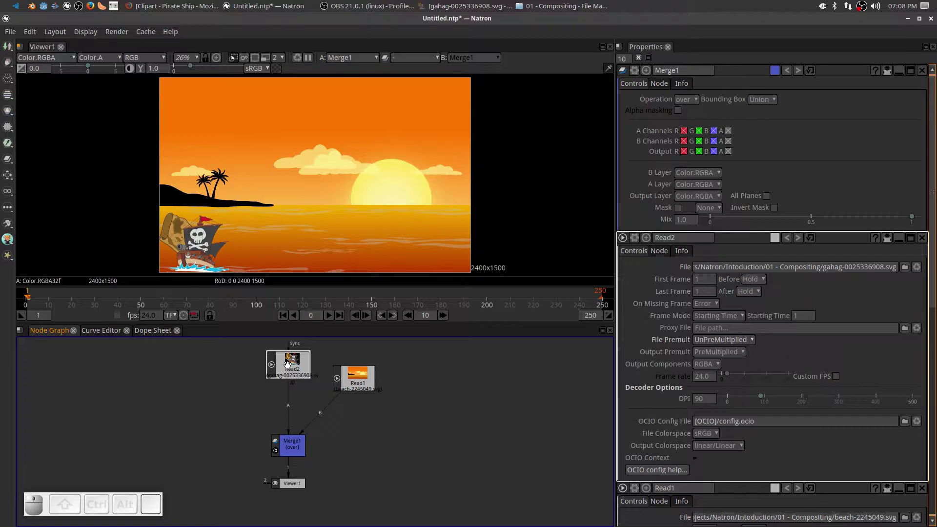
{"action": "key", "text": "t"}
{"action": "left_click_drag", "start_coordinate": [296, 392], "coordinate": [295, 404]}
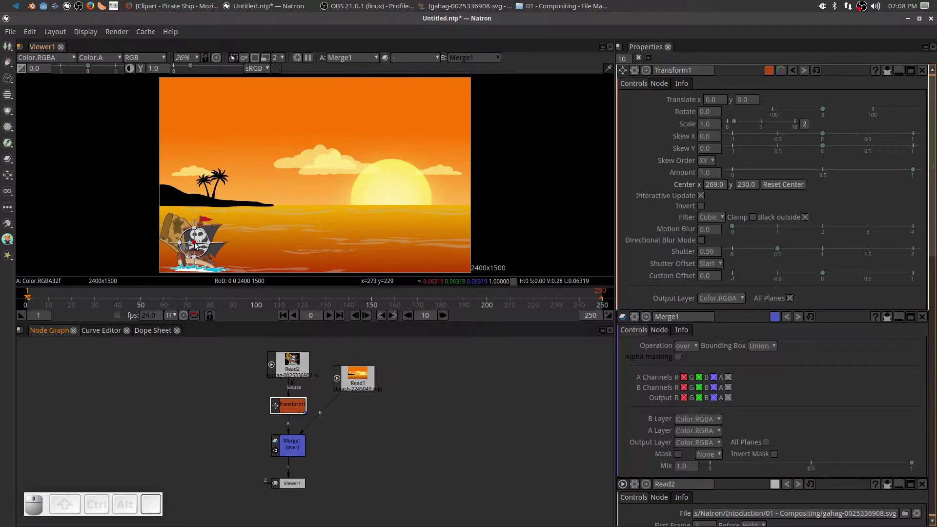
- Drag the transform handle to place the ship on the water between the island and the sun
{"action": "left_click_drag", "start_coordinate": [197, 245], "coordinate": [306, 207]}
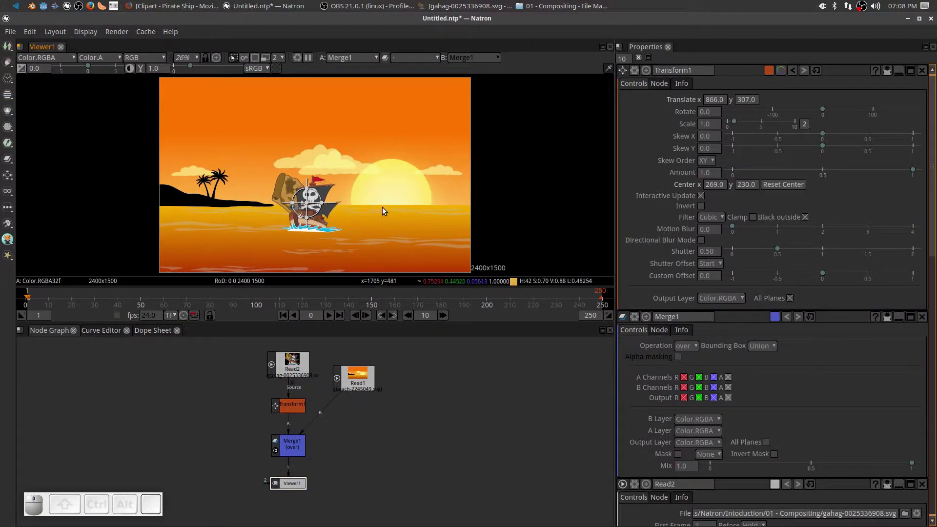